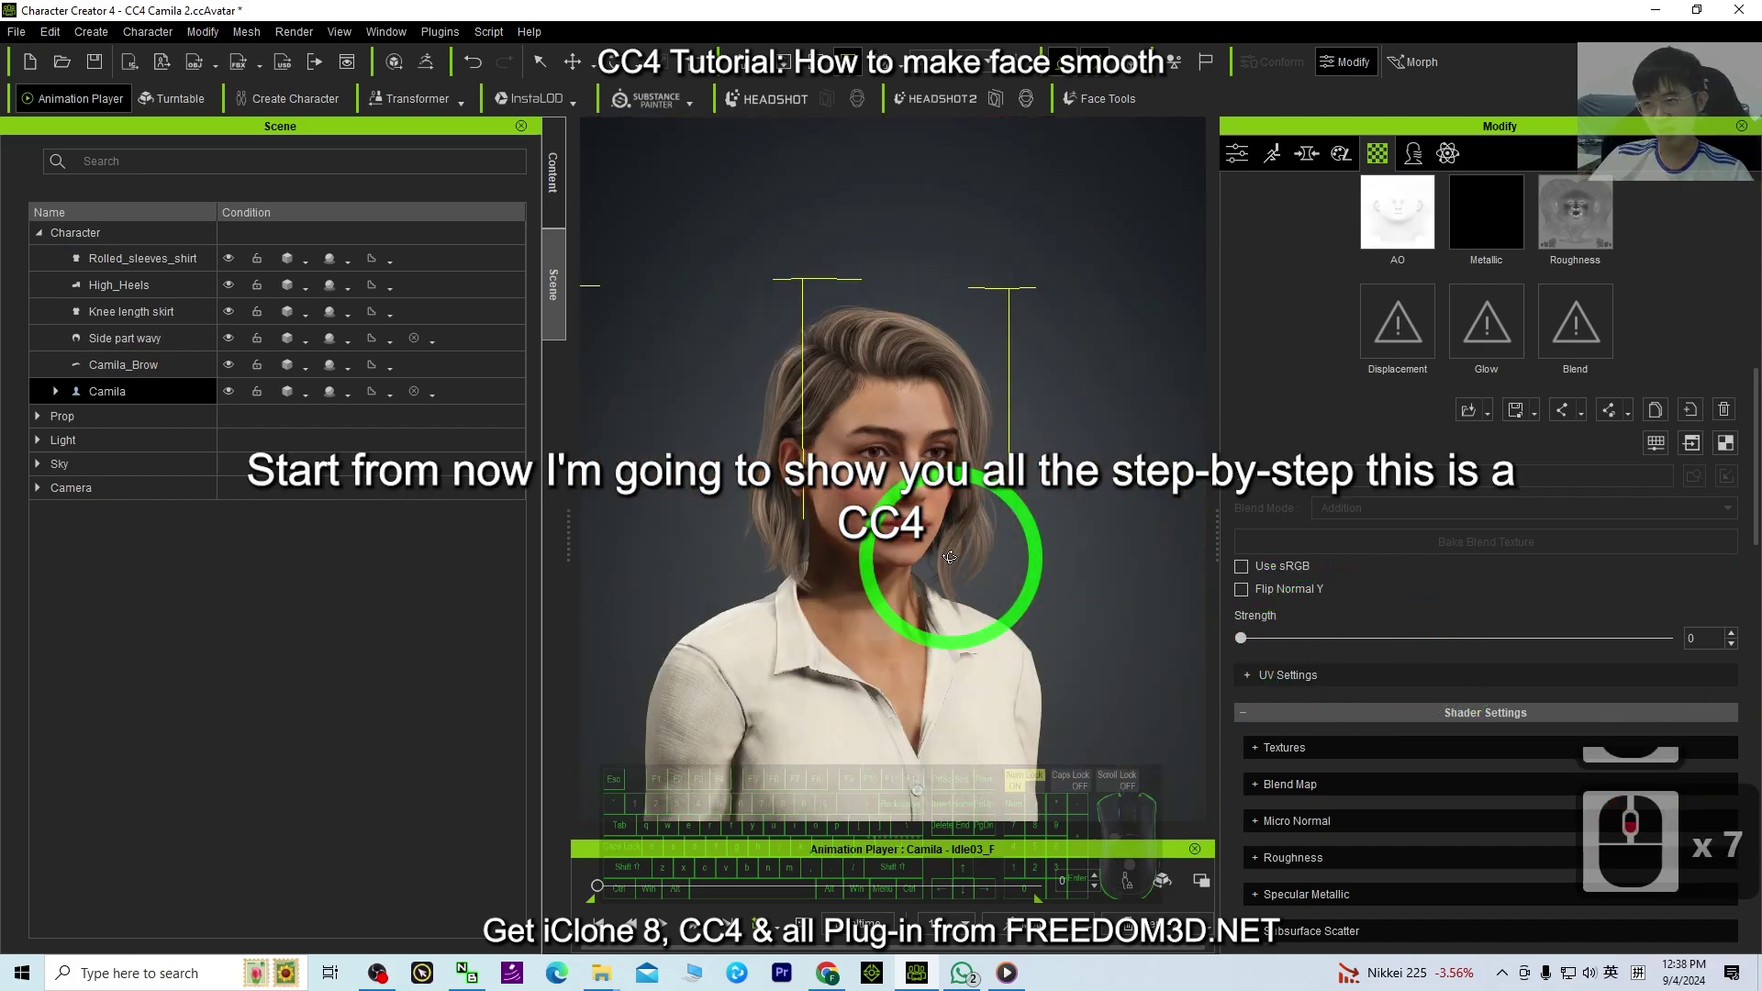
- Raise the head skin's Bump Strength to show the rough default face, then return to the Scene list
scroll(down, 3)
scroll(up, 3)
drag(565, 181, 122, 702)
drag(120, 701, 145, 704)
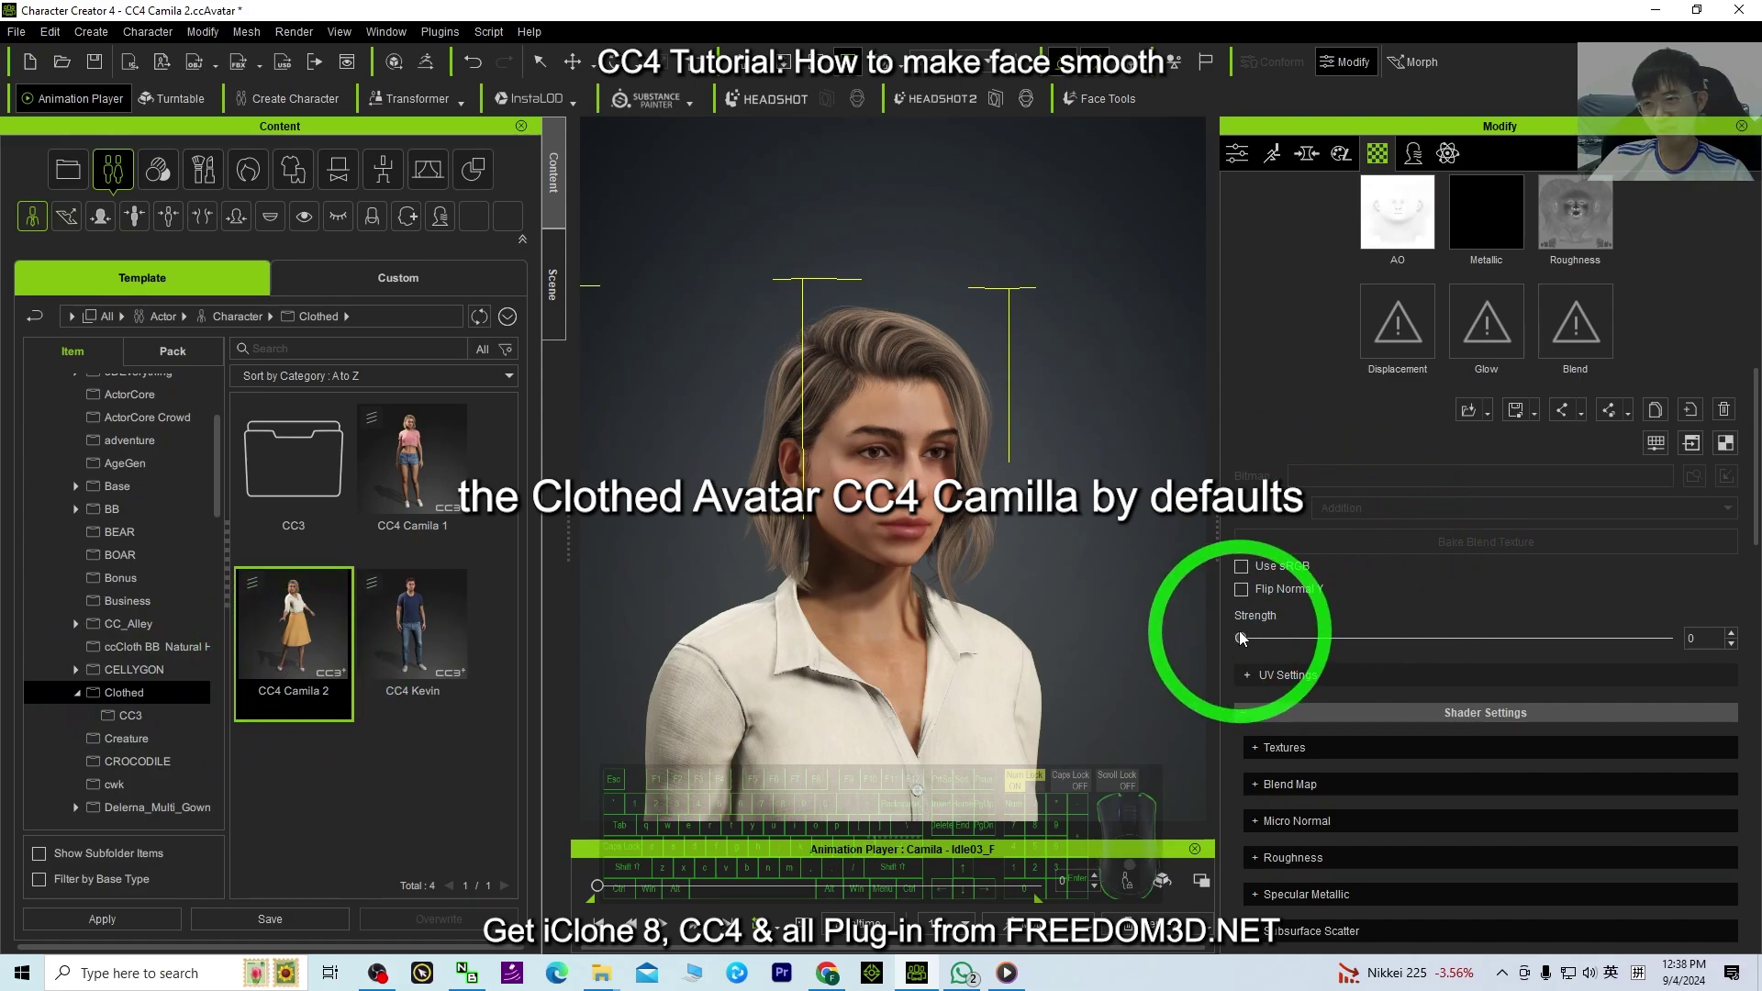
click(1477, 642)
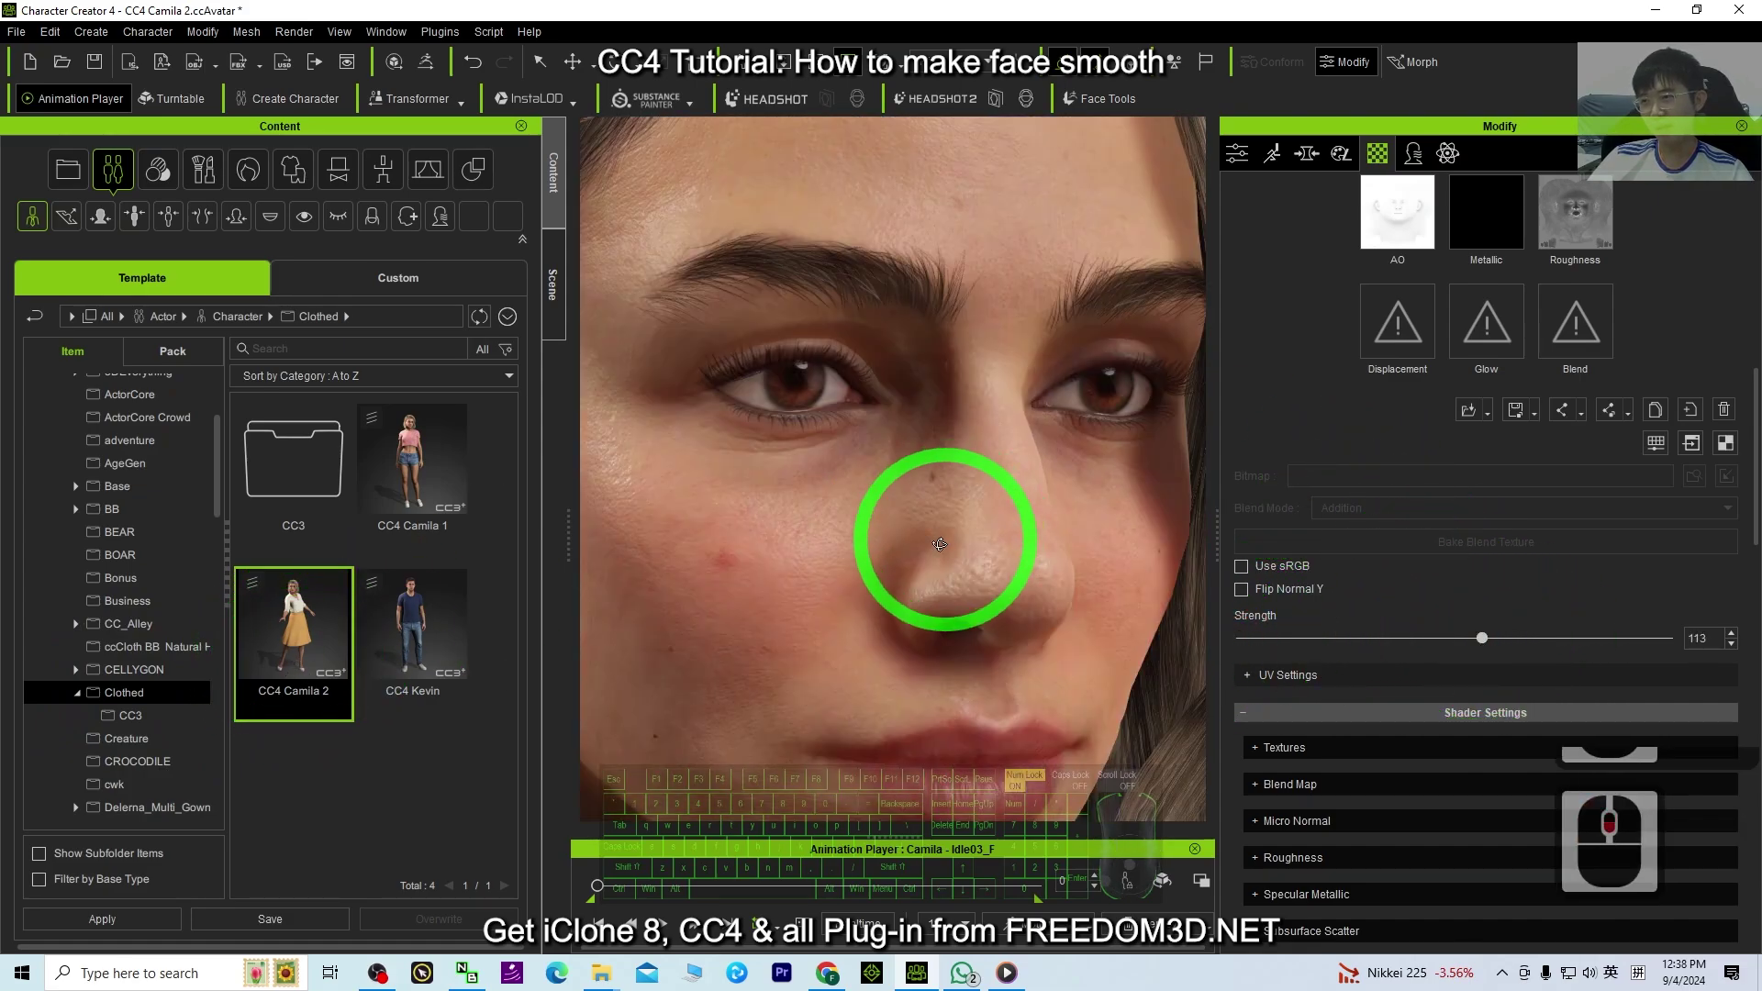
drag(1059, 606, 1579, 528)
scroll(down, 3)
click(558, 294)
- Select the Camila avatar in the Scene tree and scroll its Material List toward the Std_Skin_Head row
click(141, 387)
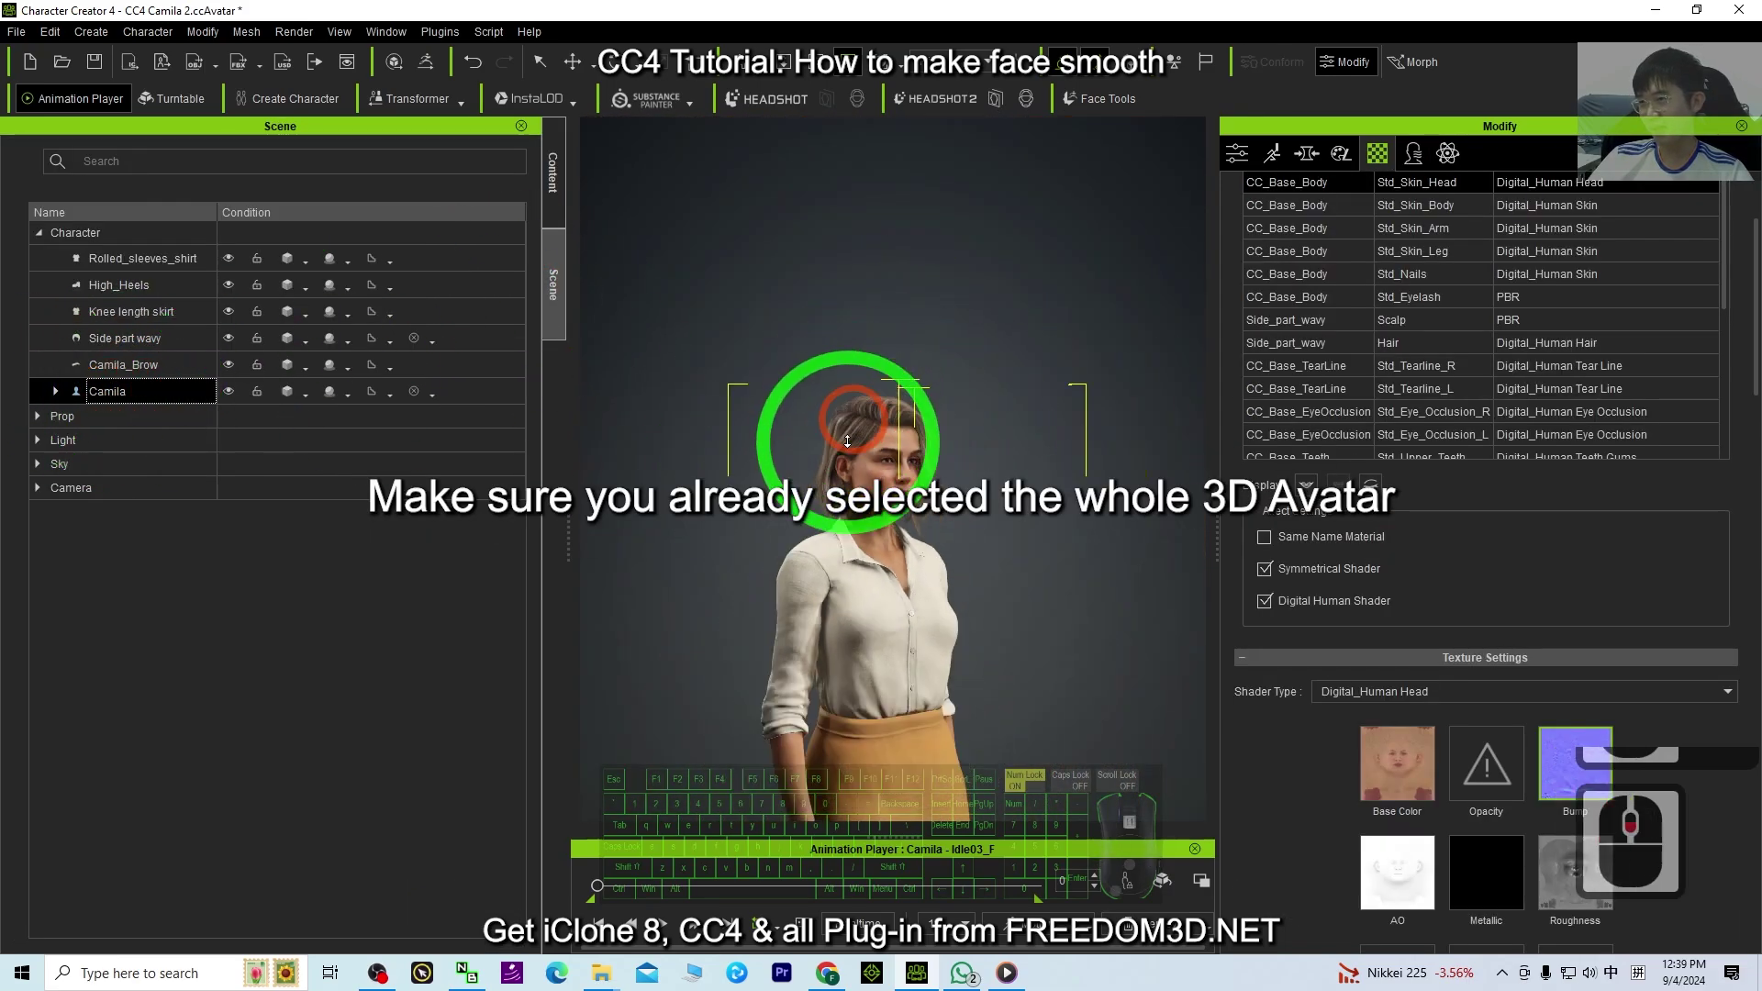
scroll(down, 3)
click(1389, 157)
scroll(down, 3)
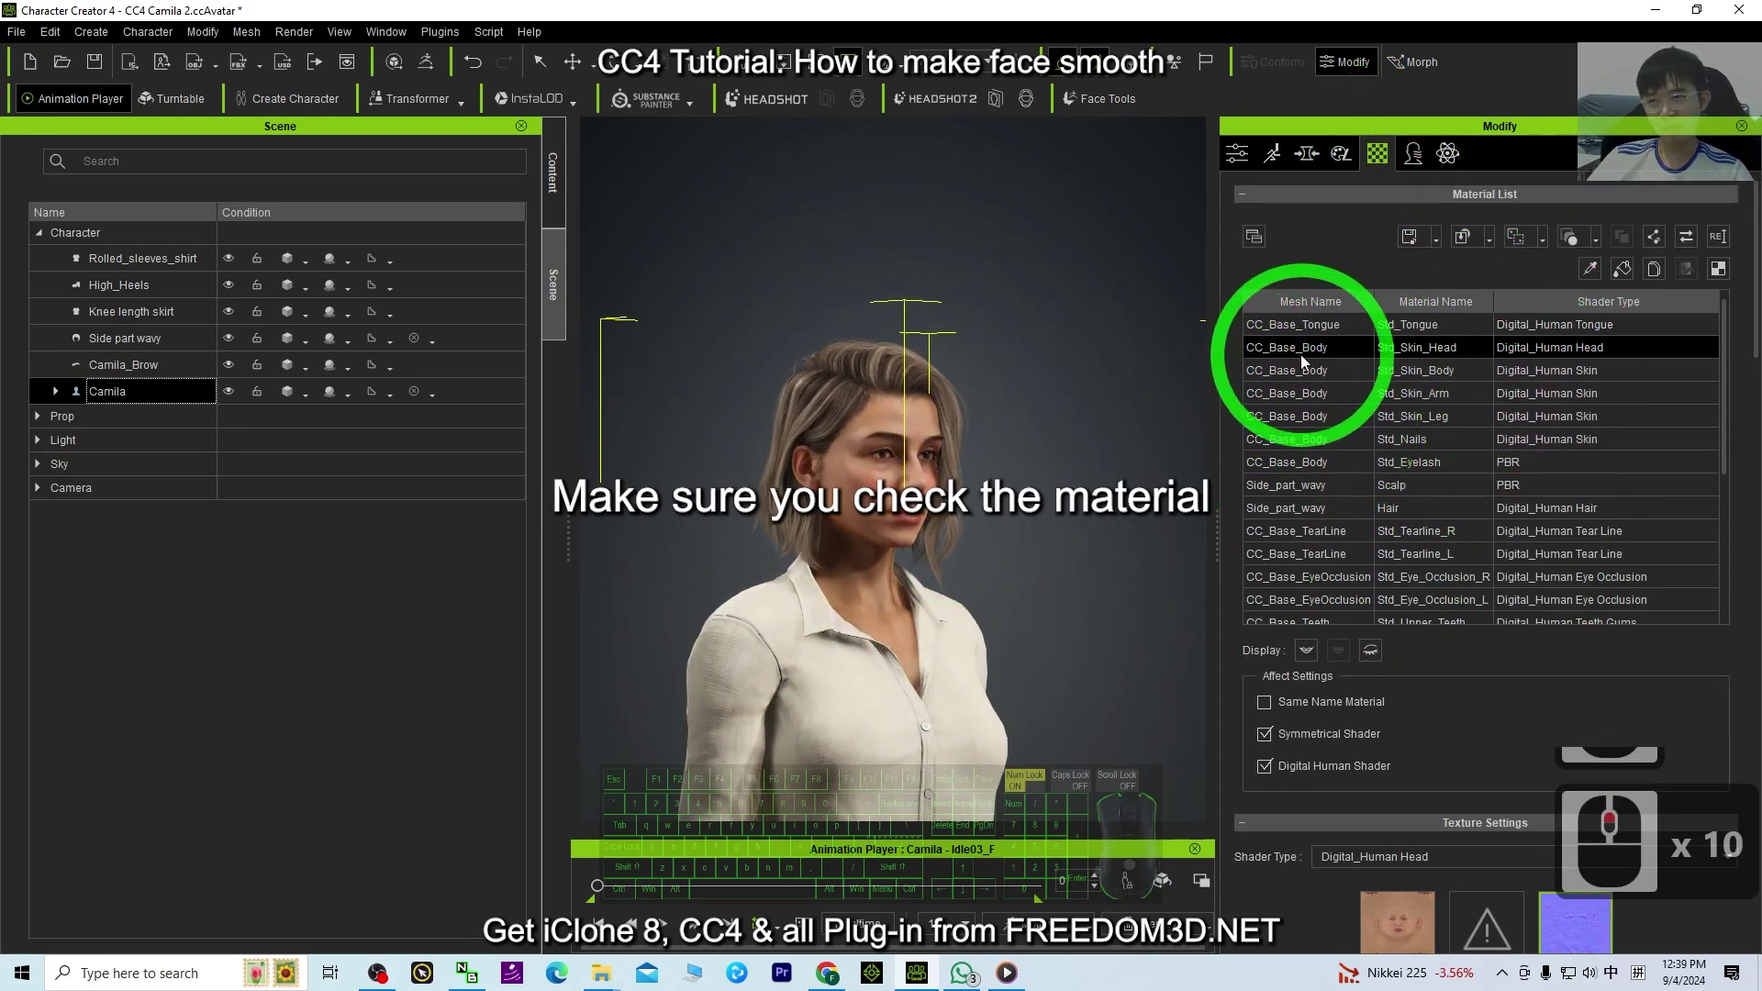
- Choose the CC_Base_Body / Std_Skin_Head material and show its Bump map texture settings
click(1309, 359)
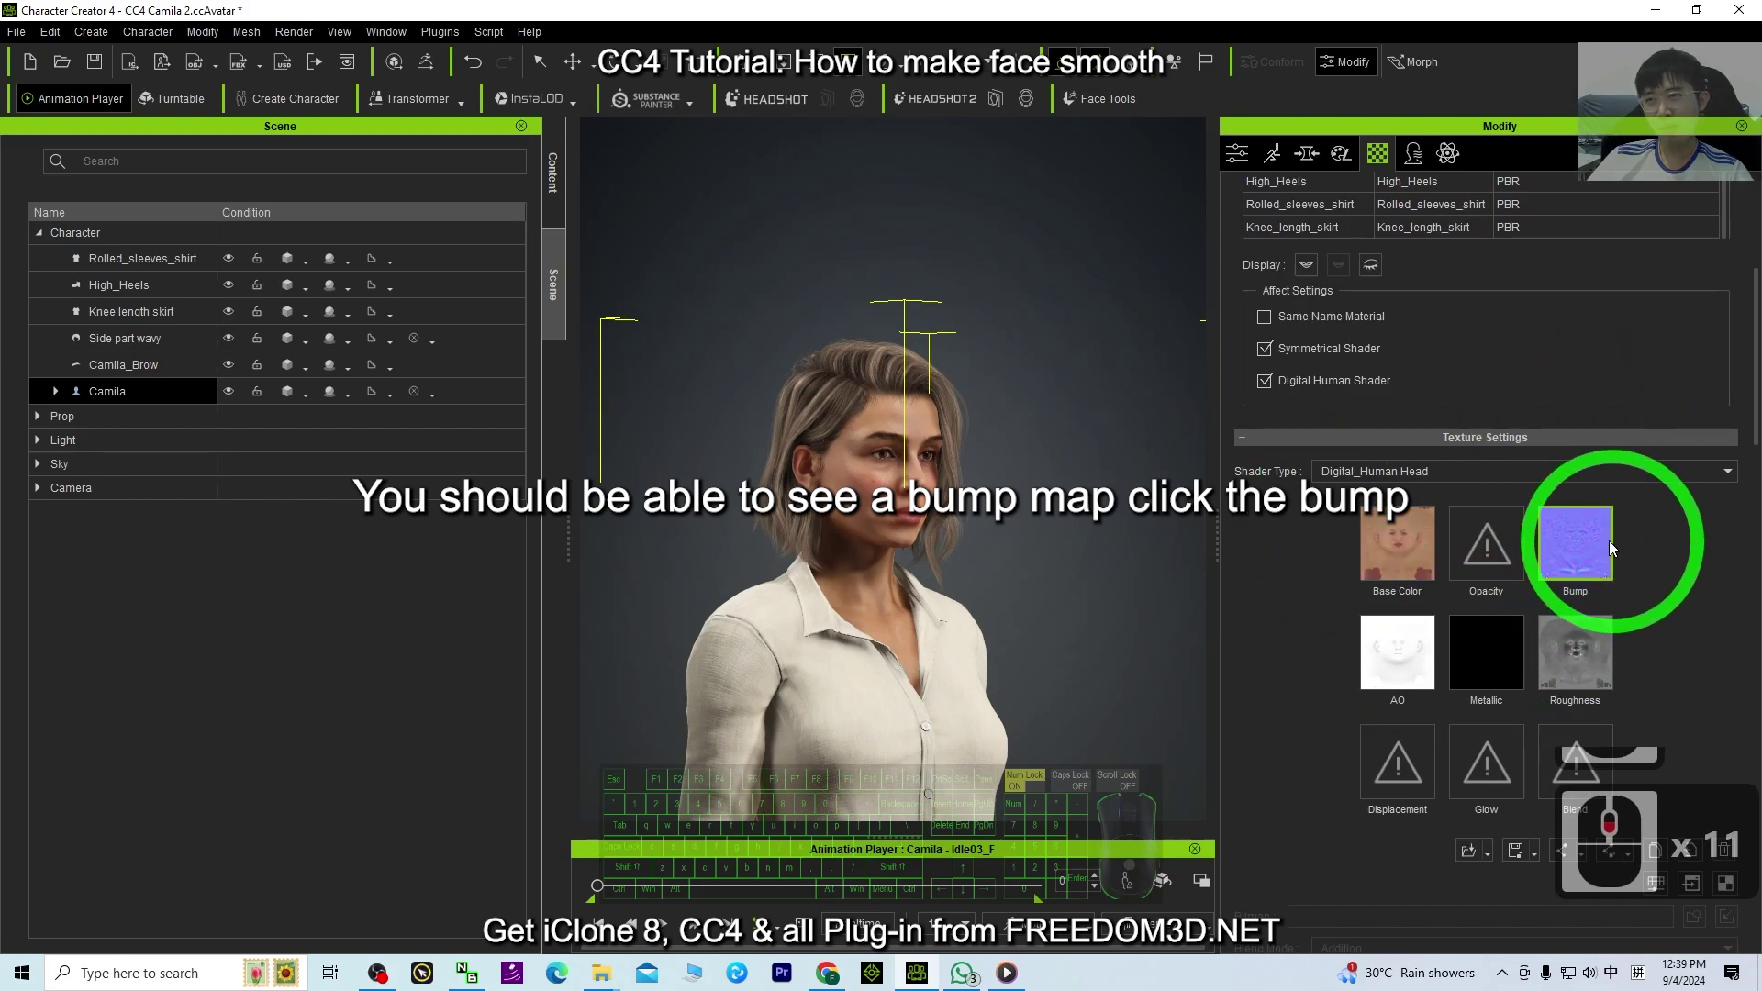
click(1595, 558)
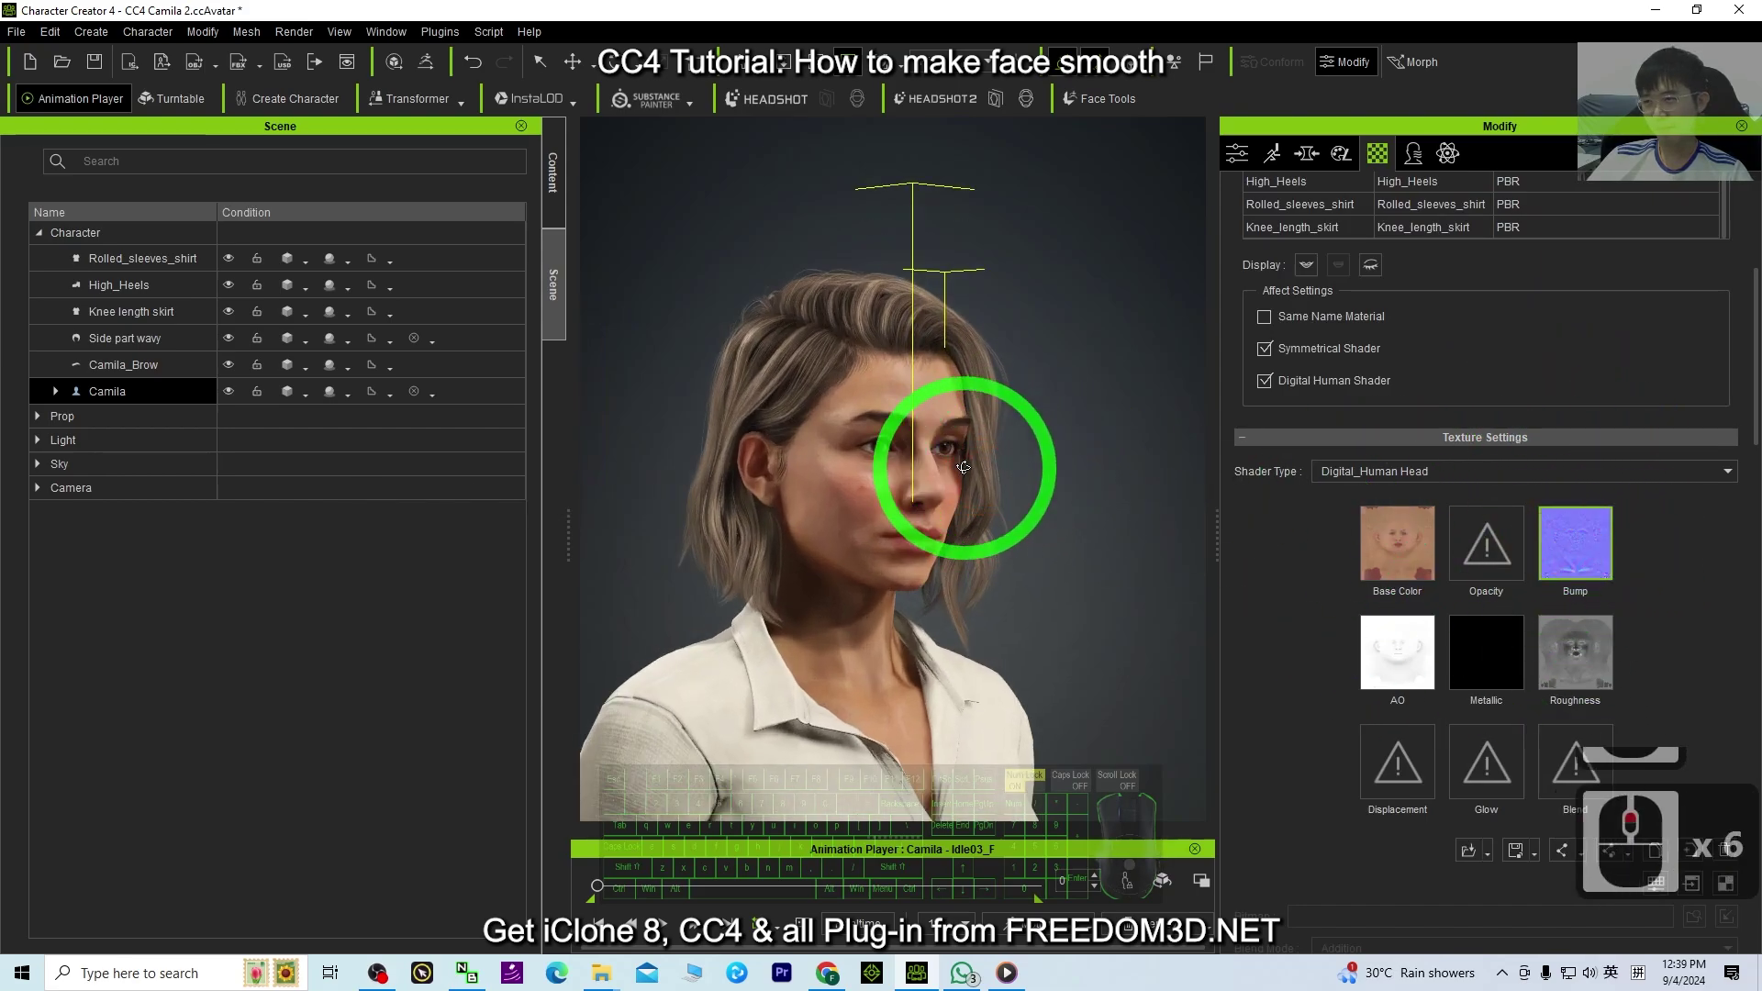
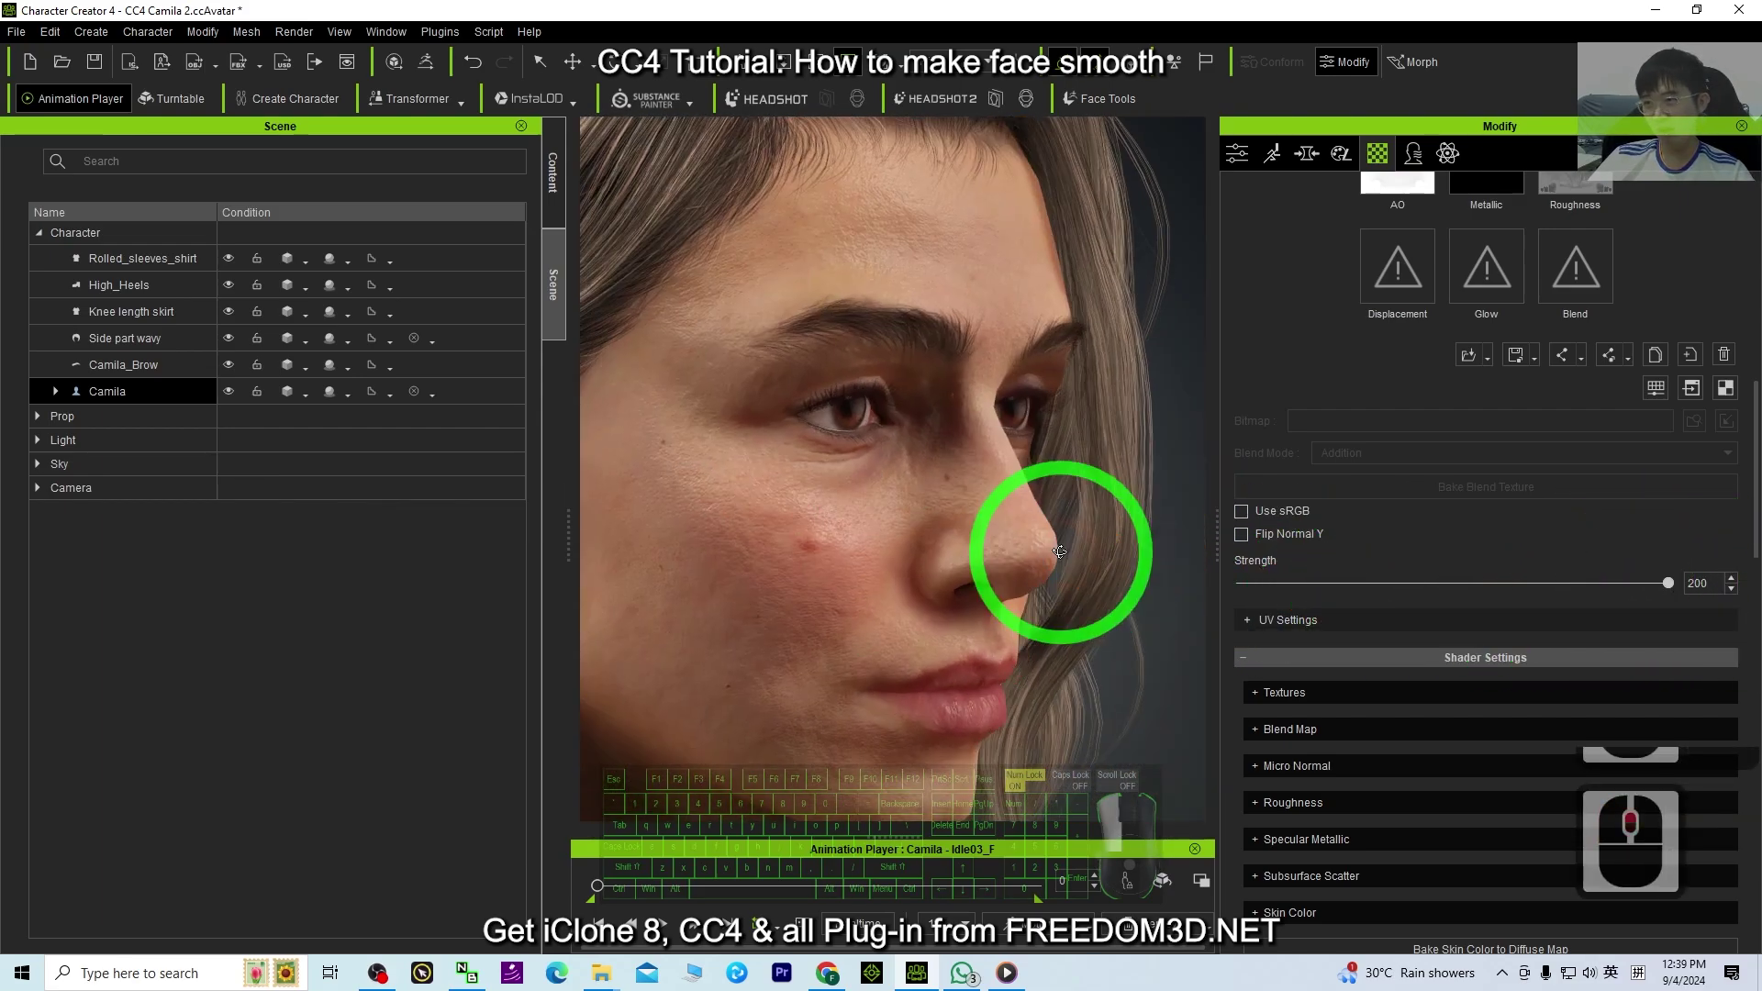
- Orbit and zoom on Camila's nose and cheeks to inspect the smooth face skin
drag(917, 528, 876, 519)
drag(876, 519, 880, 591)
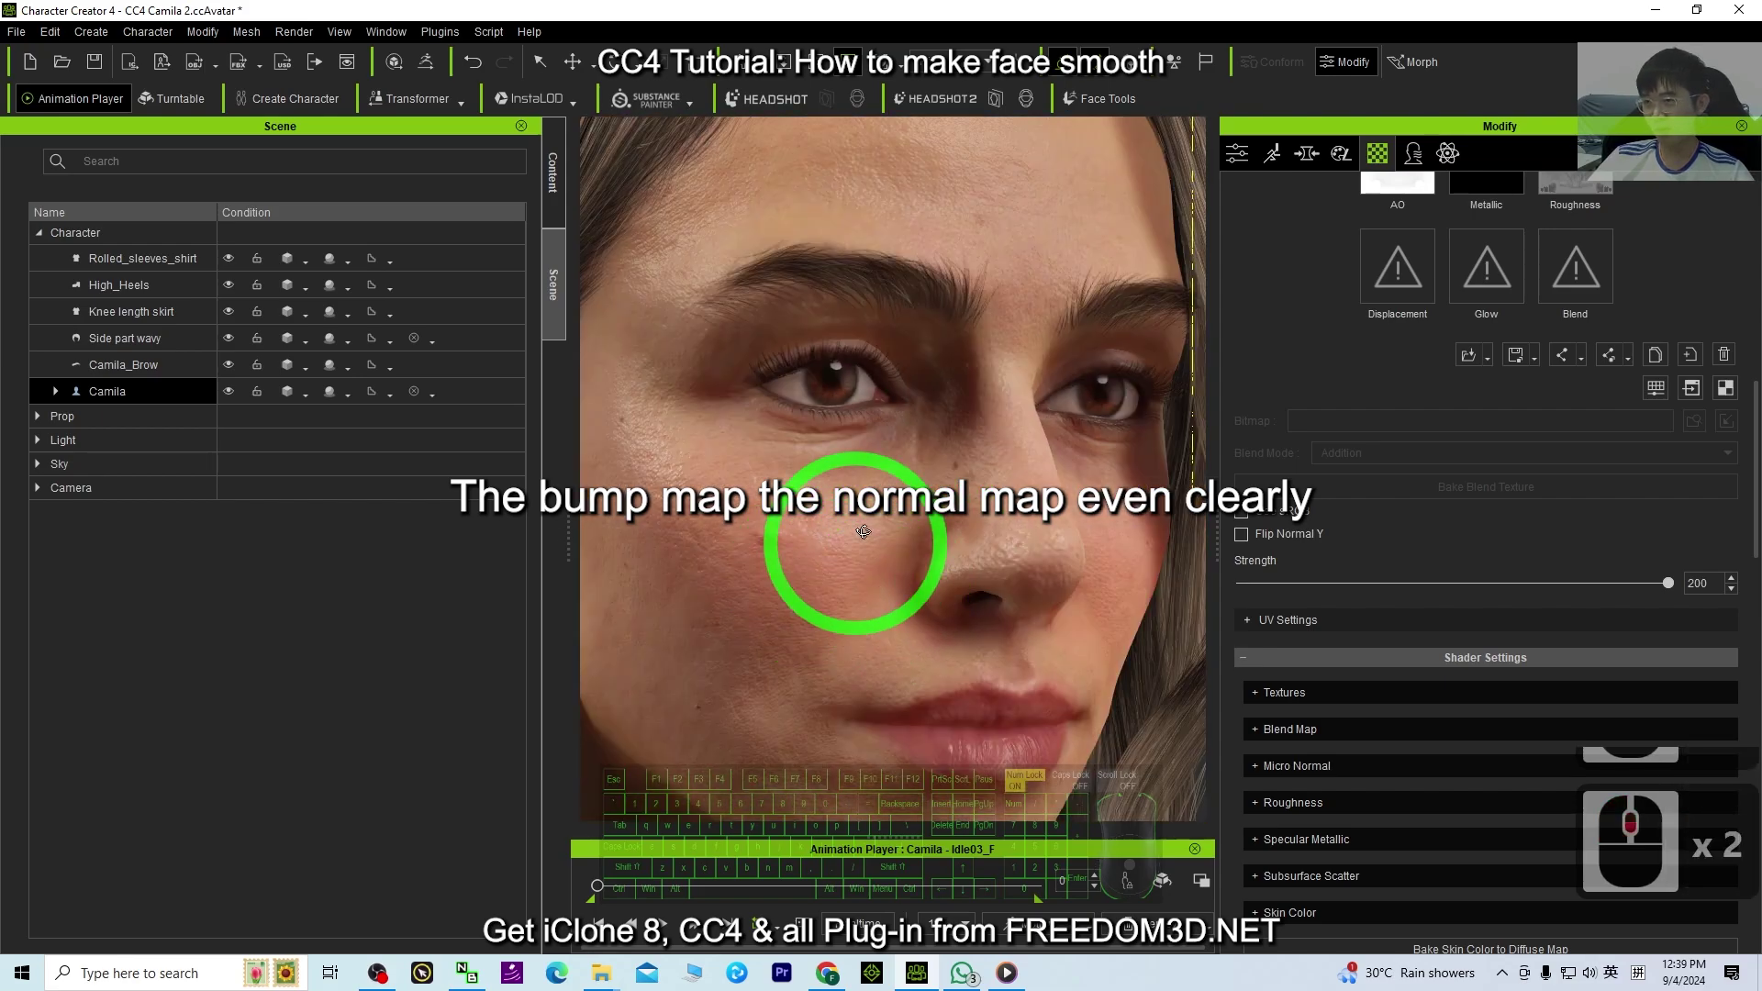
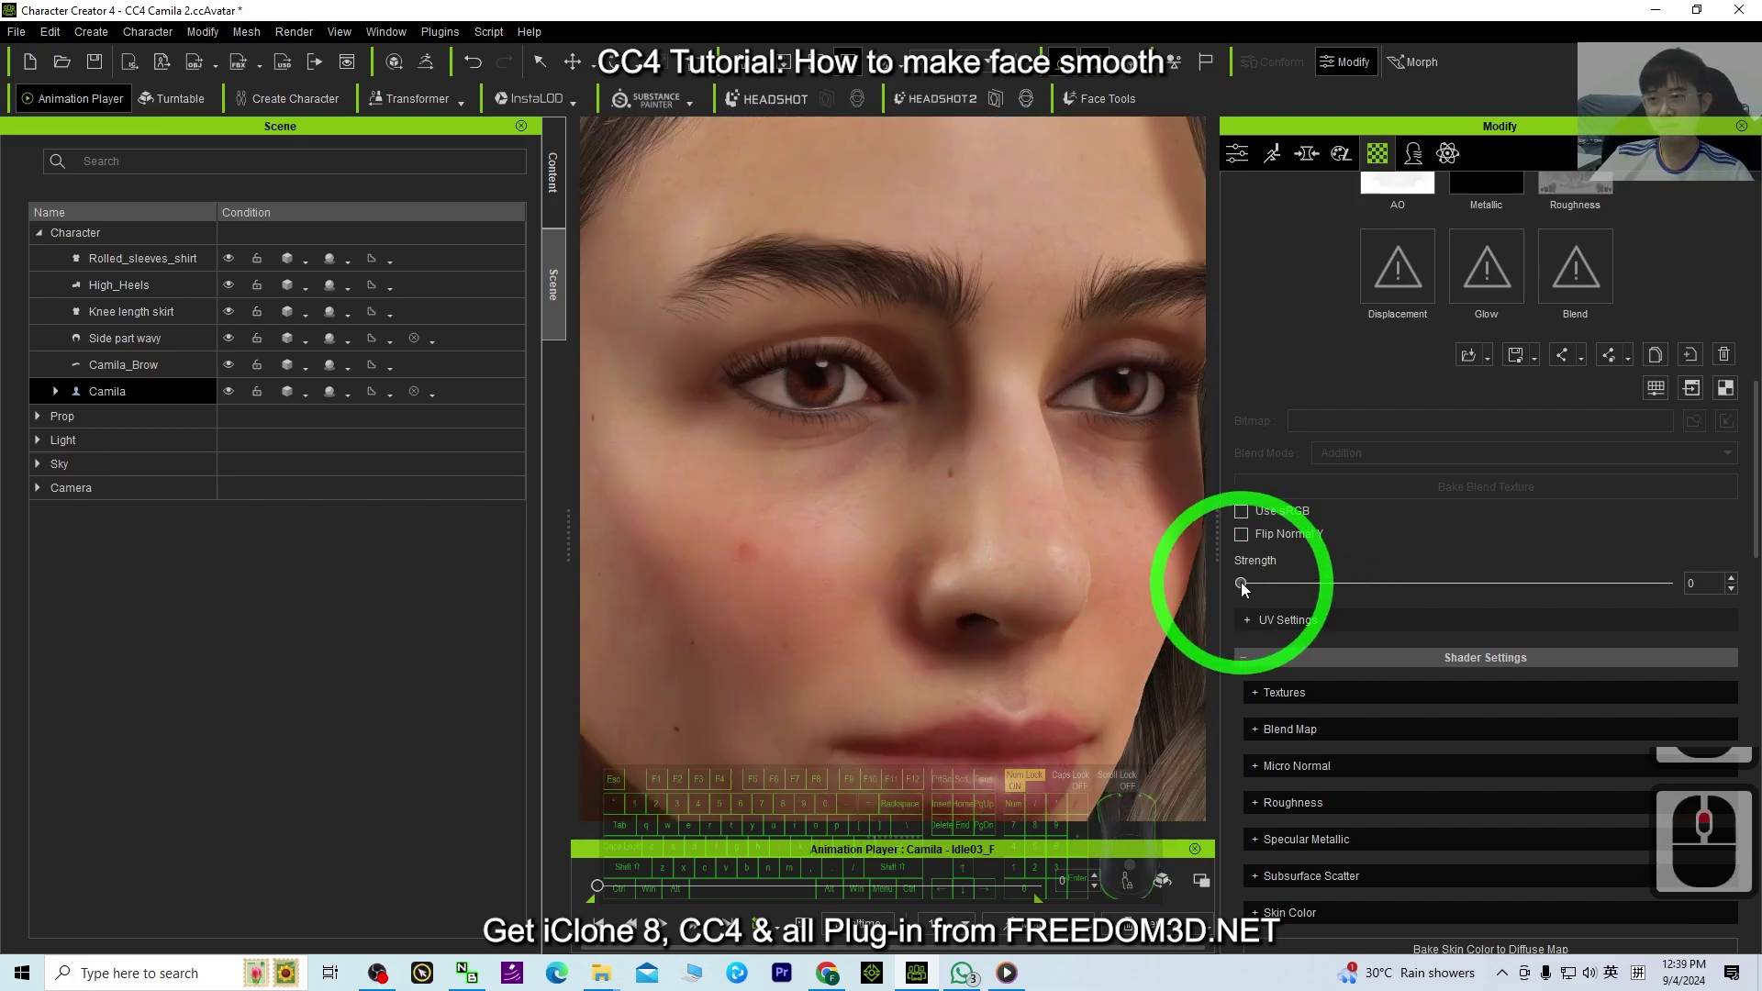
drag(1119, 587, 1588, 565)
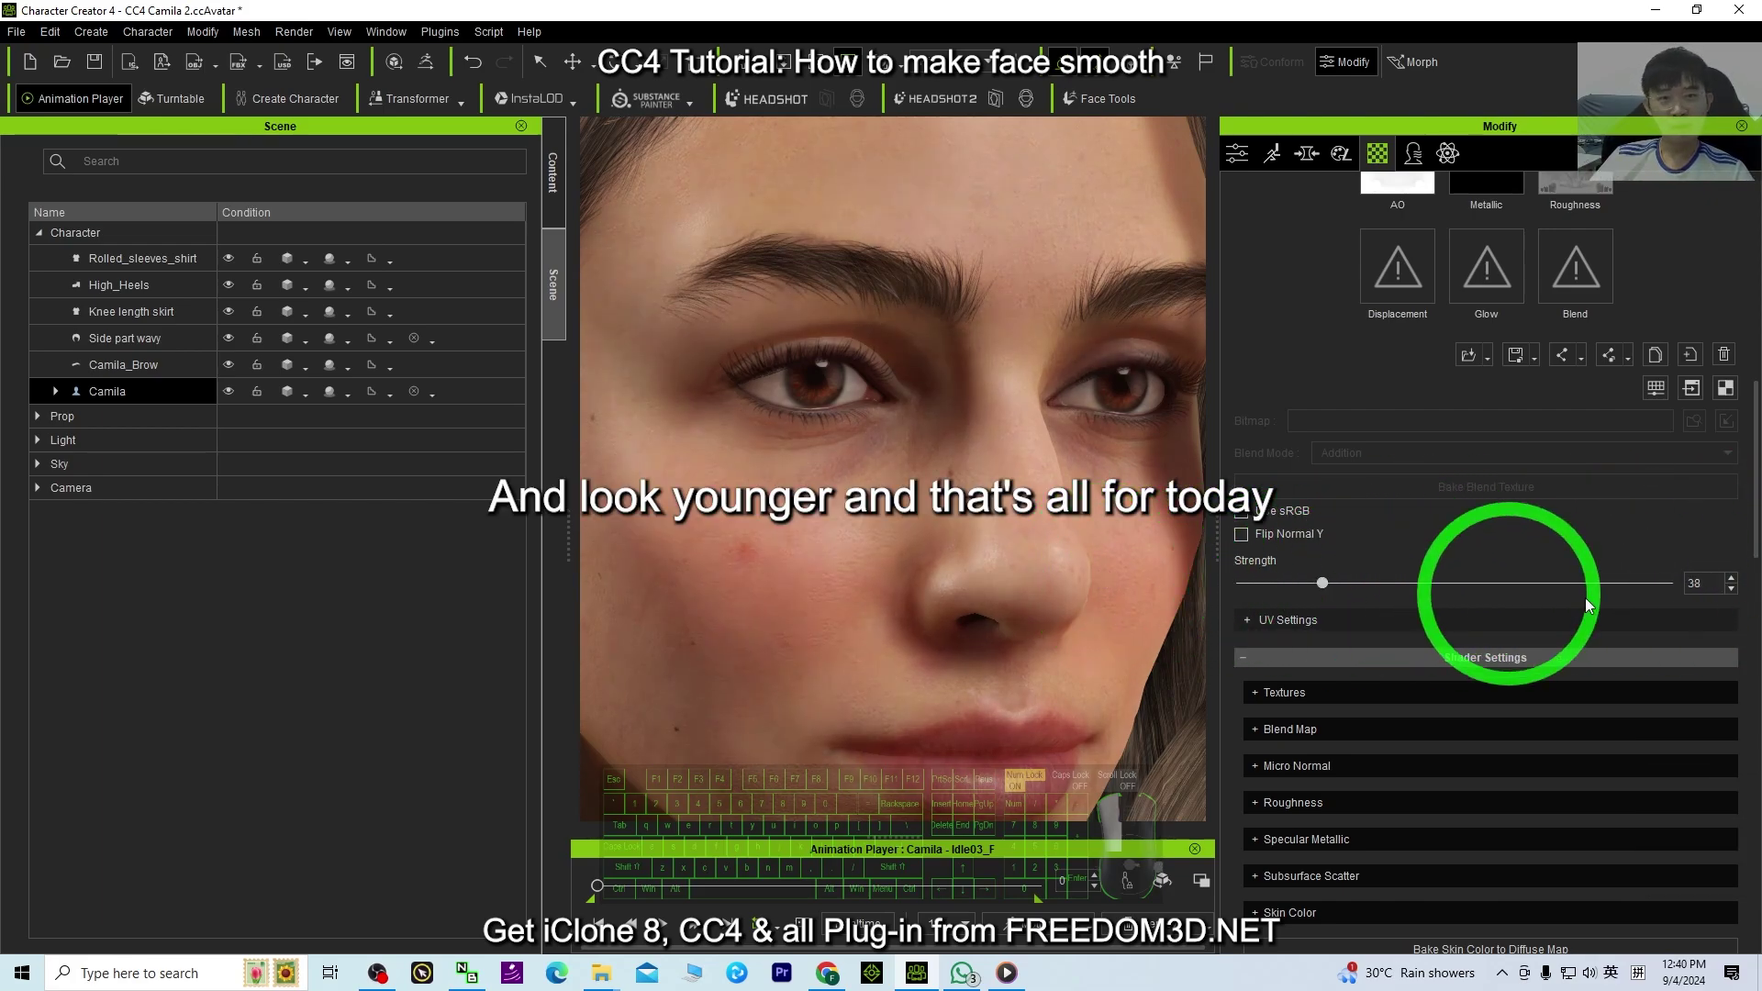
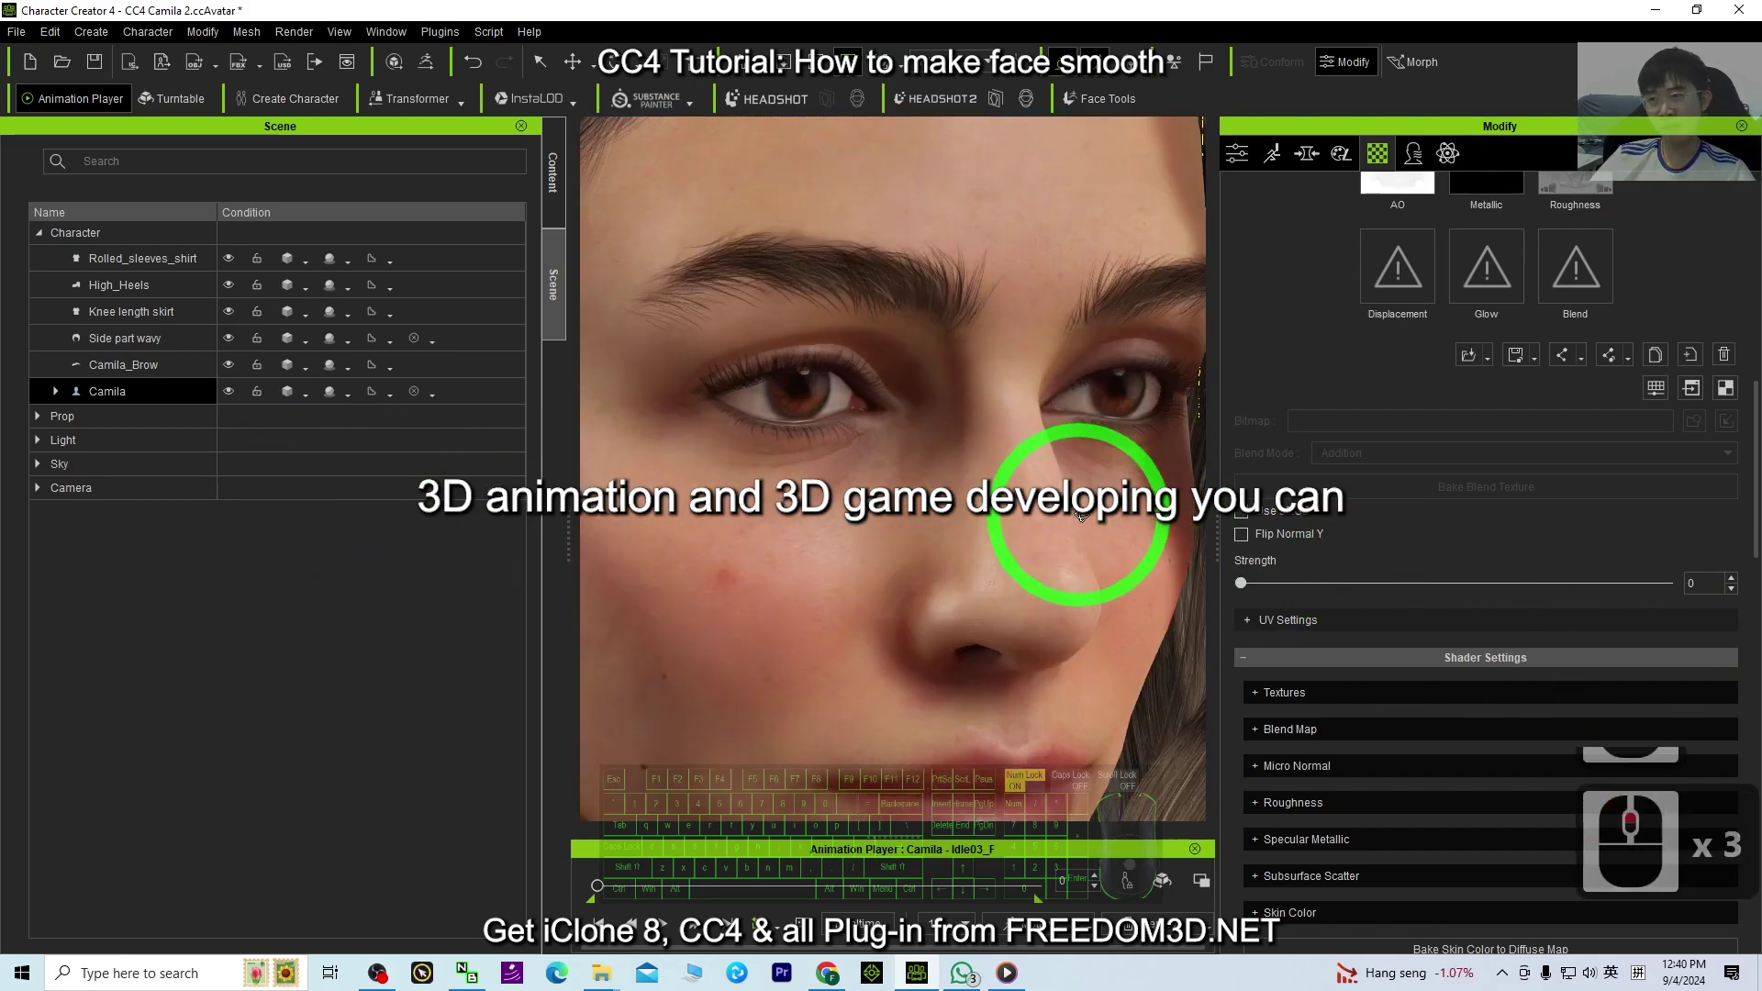
scroll(down, 3)
scroll(down, 3)
drag(1178, 551, 1104, 563)
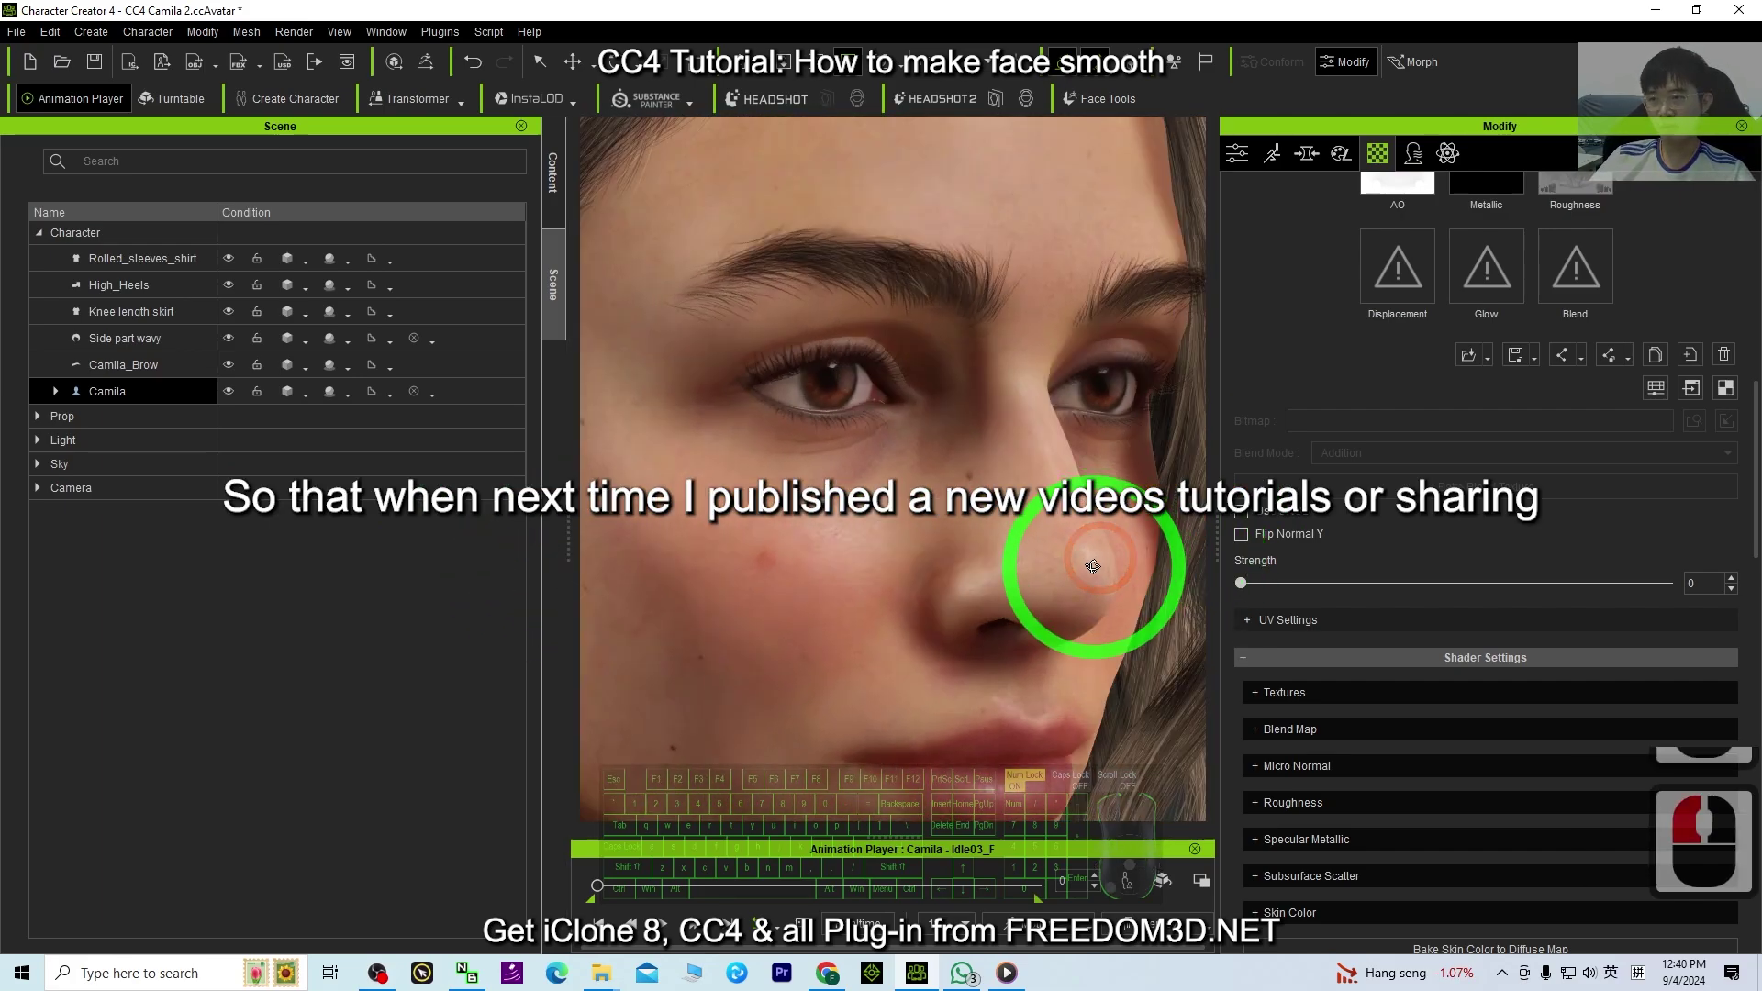